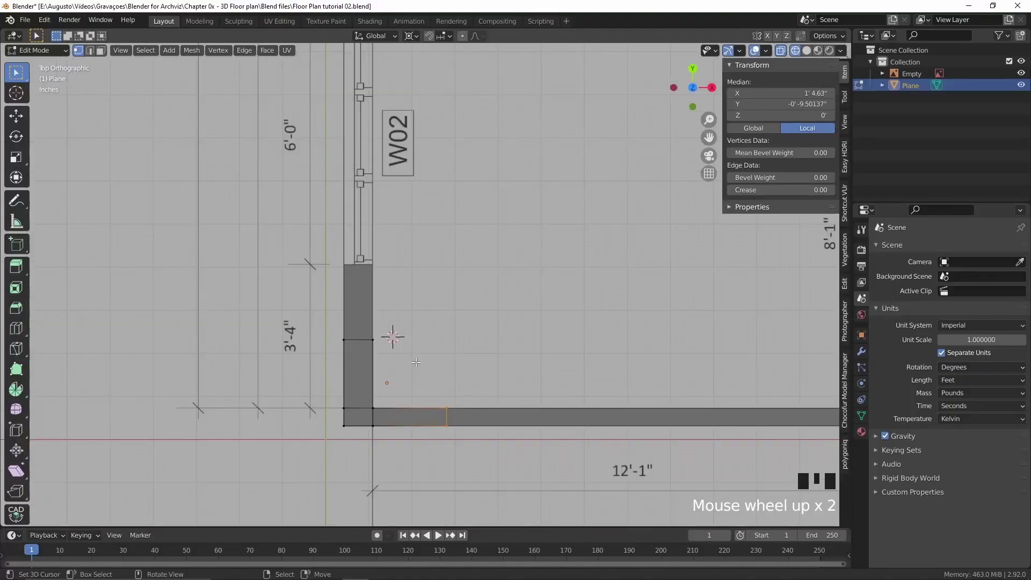
Select the wall edge and extrude it along Y toward the corner wall.
key("2")
right_click(359, 340)
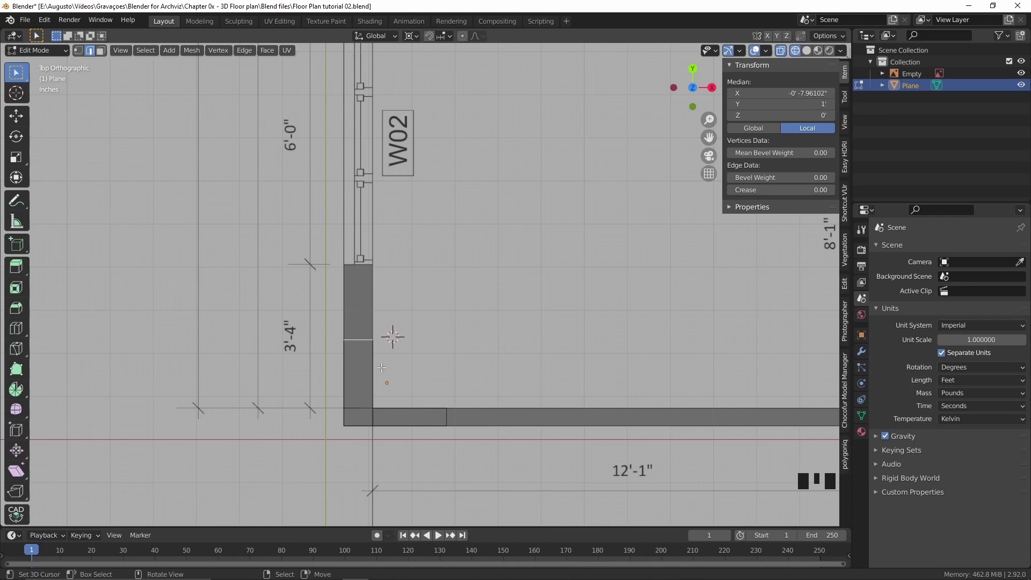
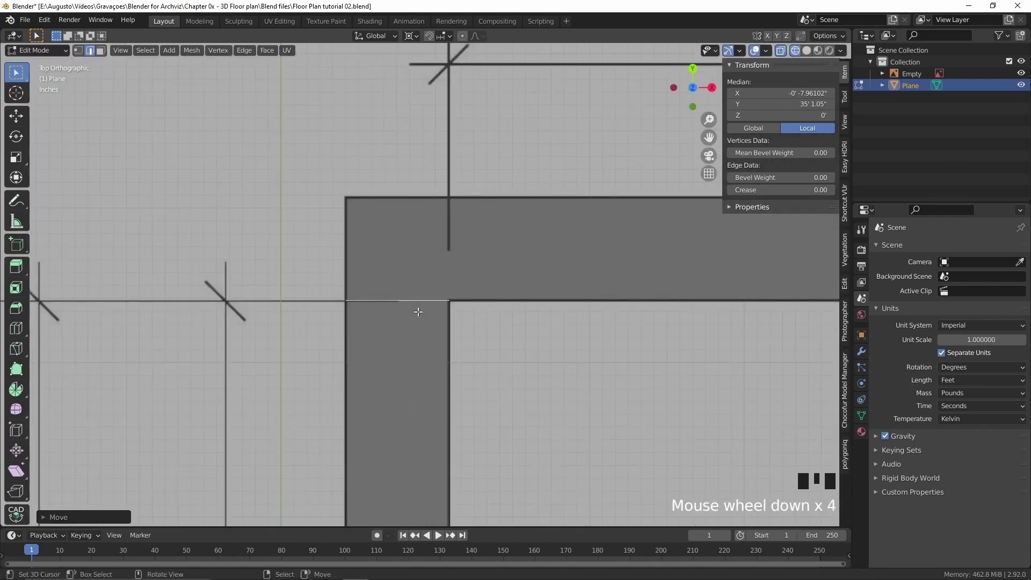
key("e")
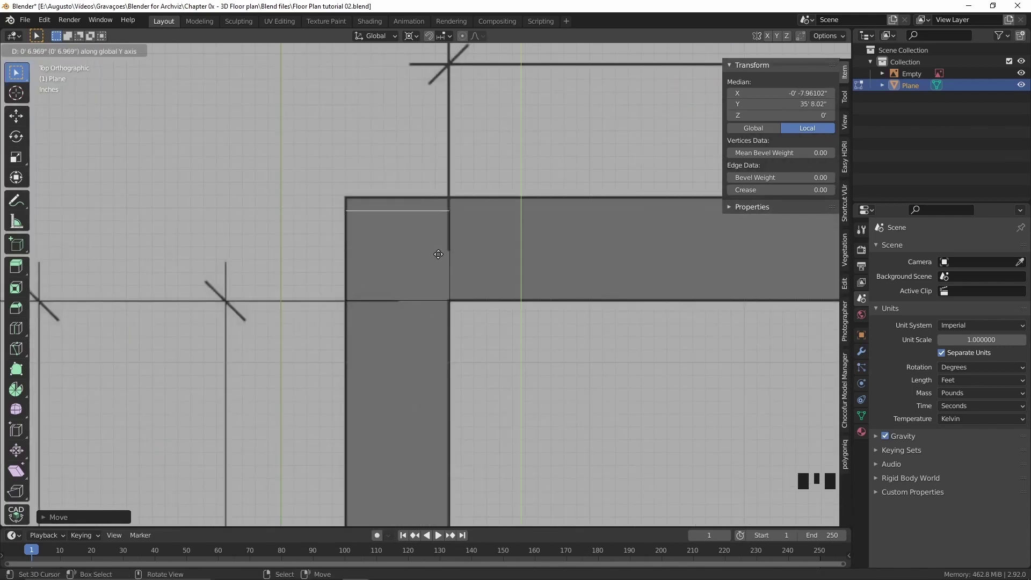
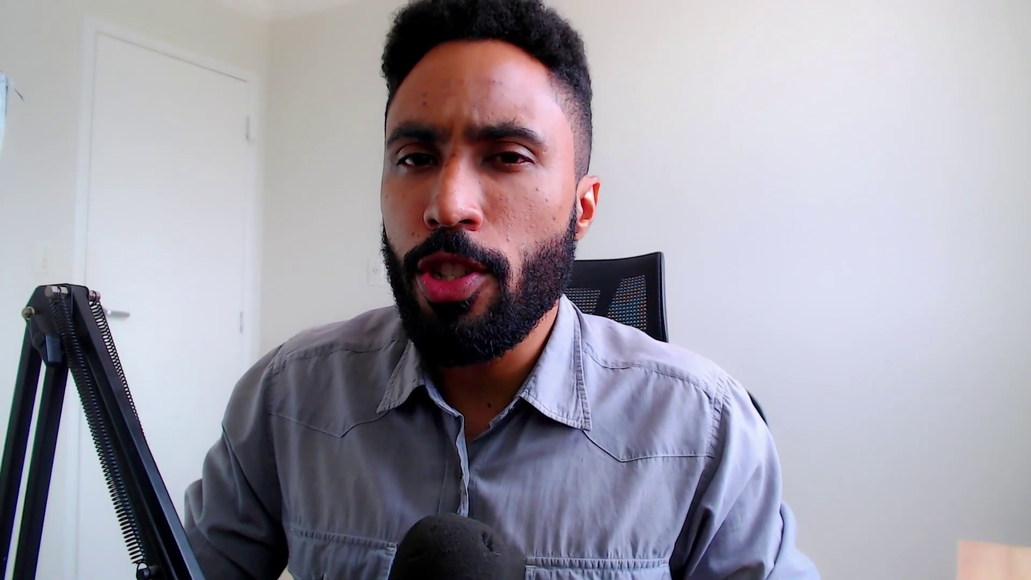
key("g")
key("b")
Navigate the viewport to the wall where the cutter cube will sit.
middle_click(472, 365)
scroll("up", 3)
left_click(425, 324)
scroll("down", 3)
key("b")
middle_click(453, 333)
Grab the cutter cube and position it through the wall at the opening location.
key("g")
left_click_drag(484, 282, 452, 286)
key("g")
scroll("down", 3)
left_click_drag(351, 356, 361, 339)
scroll("up", 3)
key("g")
left_click_drag(581, 255, 526, 242)
Adjust the cube's placement and move it into its own Booleans collection in the Outliner.
key("w")
key("w")
left_click_drag(533, 308, 466, 319)
scroll("down", 3)
left_click_drag(484, 276, 455, 274)
scroll("up", 3)
left_click_drag(50, 21, 455, 129)
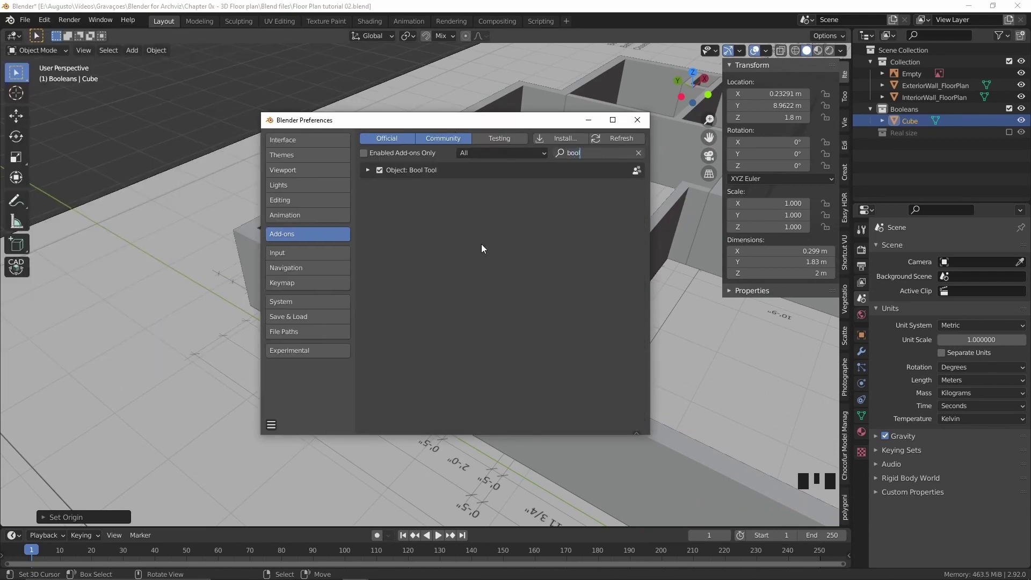
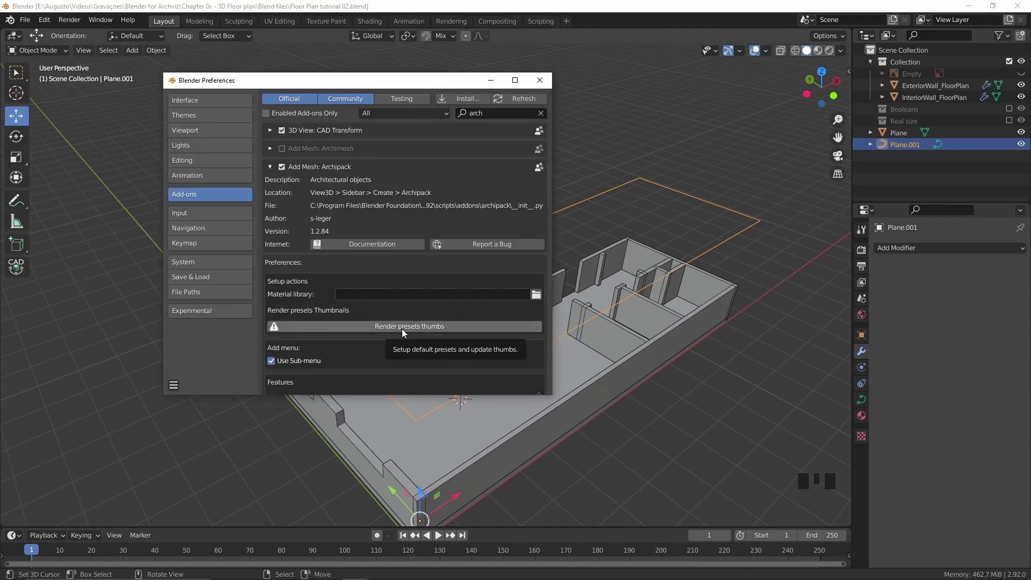
Bring up the Archipack add menu to create a floor from the outline curve.
key("shift+a")
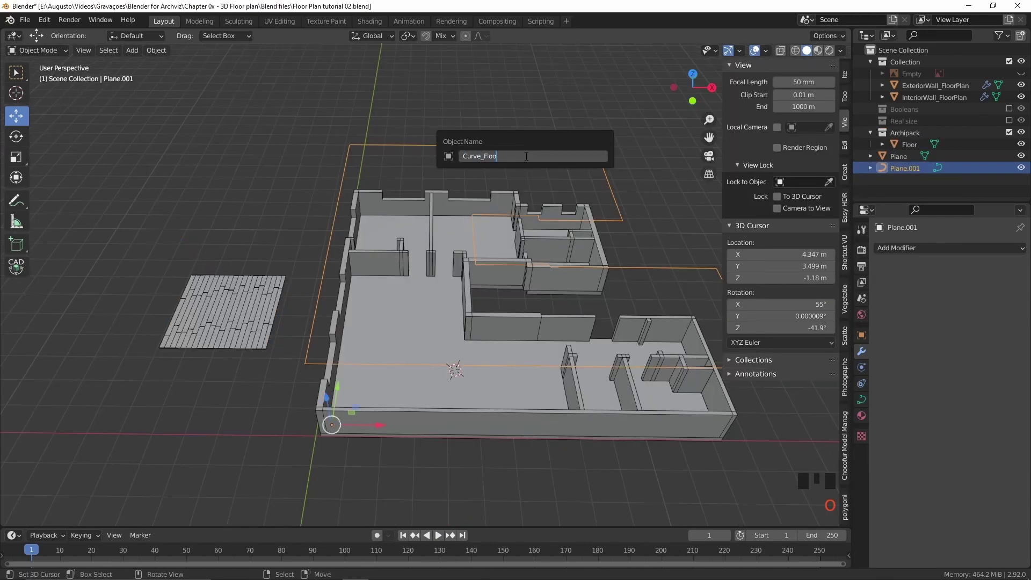
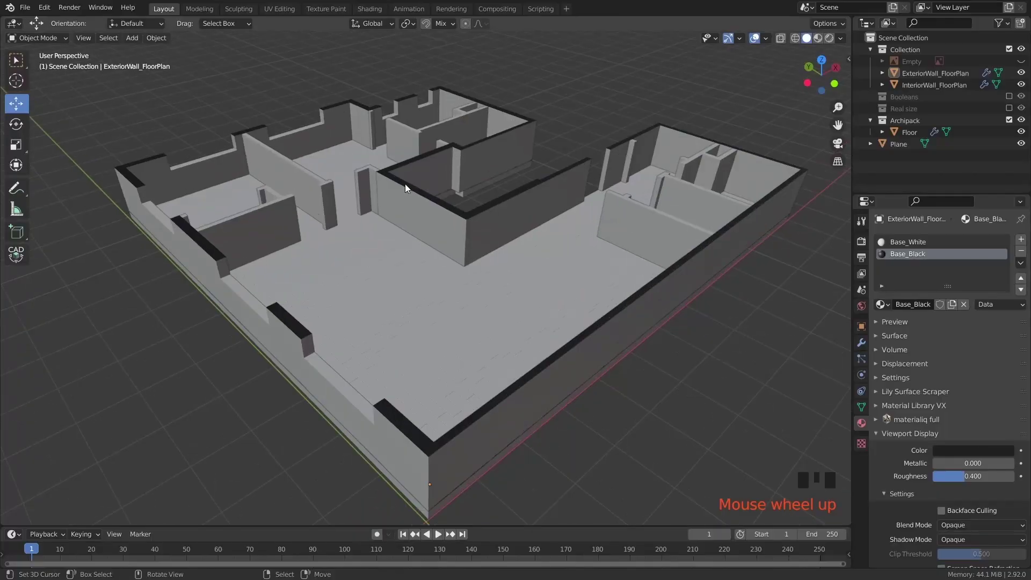
Toggle shading and select the linked wall top faces for the black material.
key("z")
key("z")
key("z")
key("z")
right_click(325, 194)
key("ctrl+l")
right_click(332, 186)
key("Tab")
Assign the Base_Black slot to the top faces and view the plan from straight above.
double_click(916, 257)
key("Tab")
scroll("down", 3)
key("KP_7")
middle_click(491, 183)
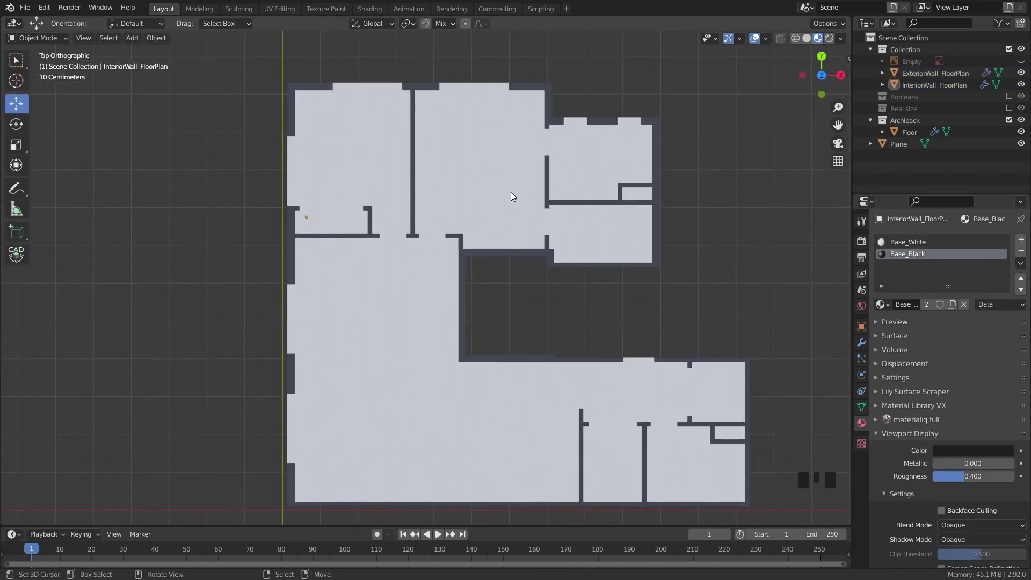